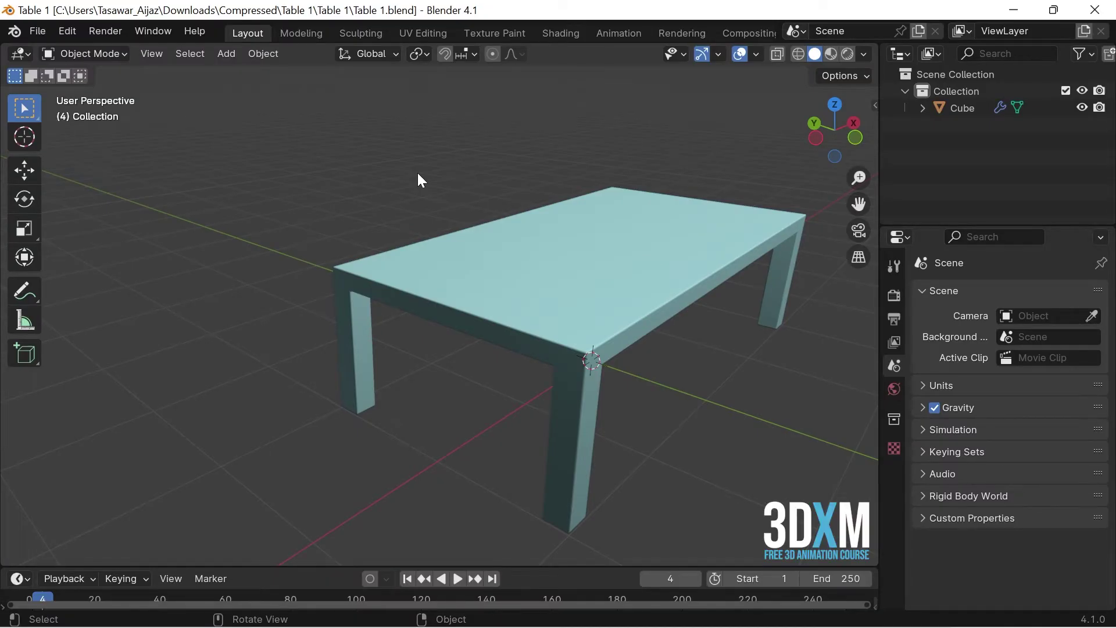
# Step: View the table from the front and enter Edit Mode on its mesh with the Move tool active
pyautogui.press('1')
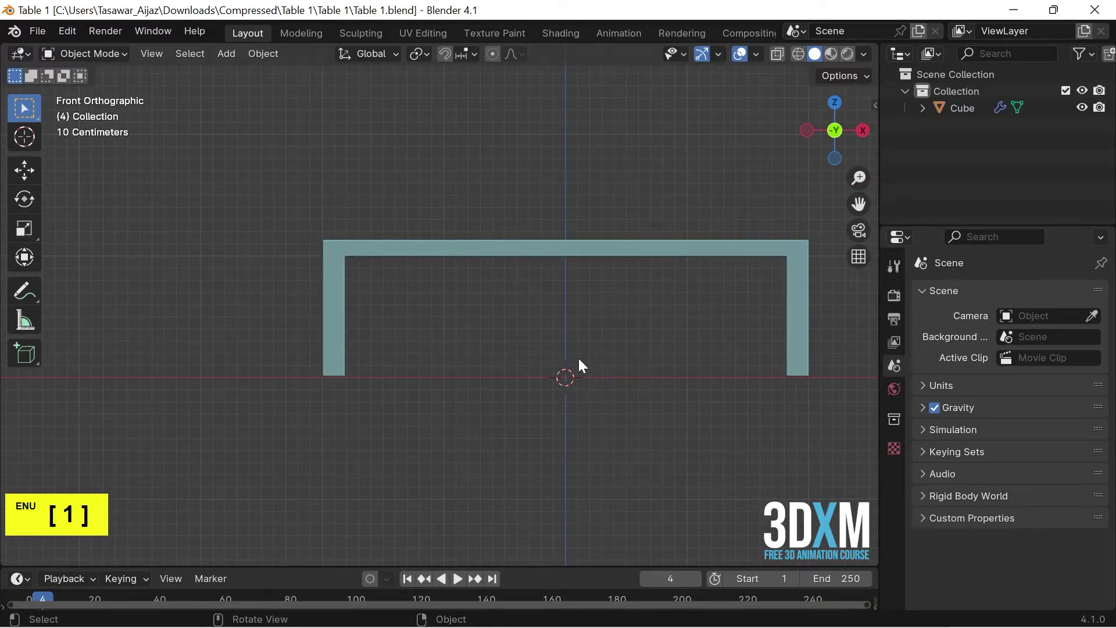
pyautogui.click(510, 255)
pyautogui.press('Tab')
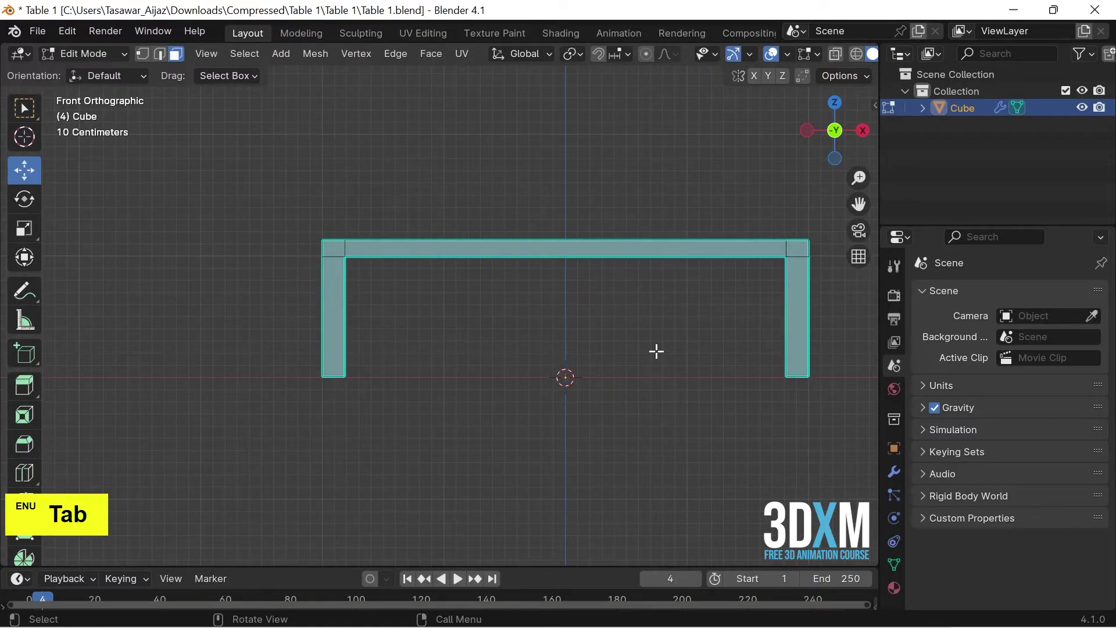
pyautogui.scroll(-3)
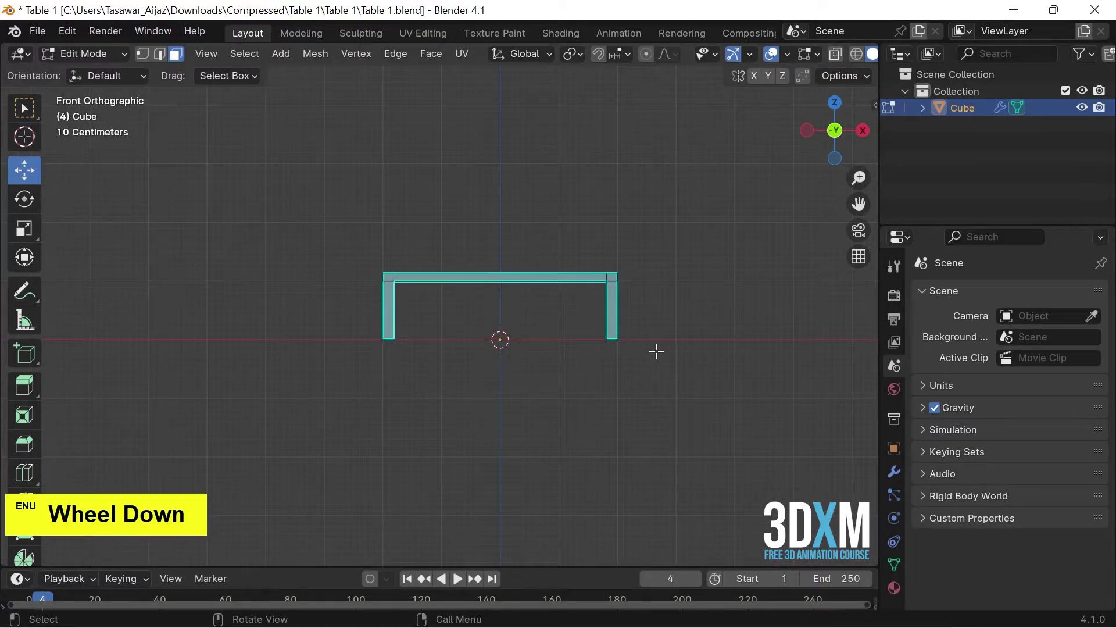
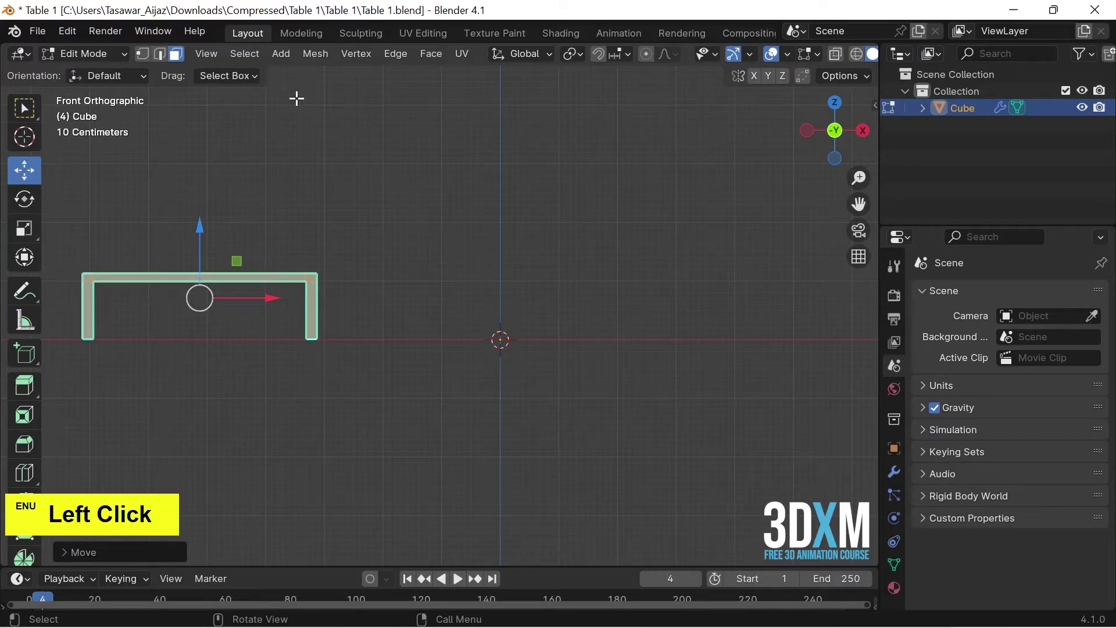
# Step: Add a cube at the scene centre within the table's object, then return to Object Mode
pyautogui.click(285, 66)
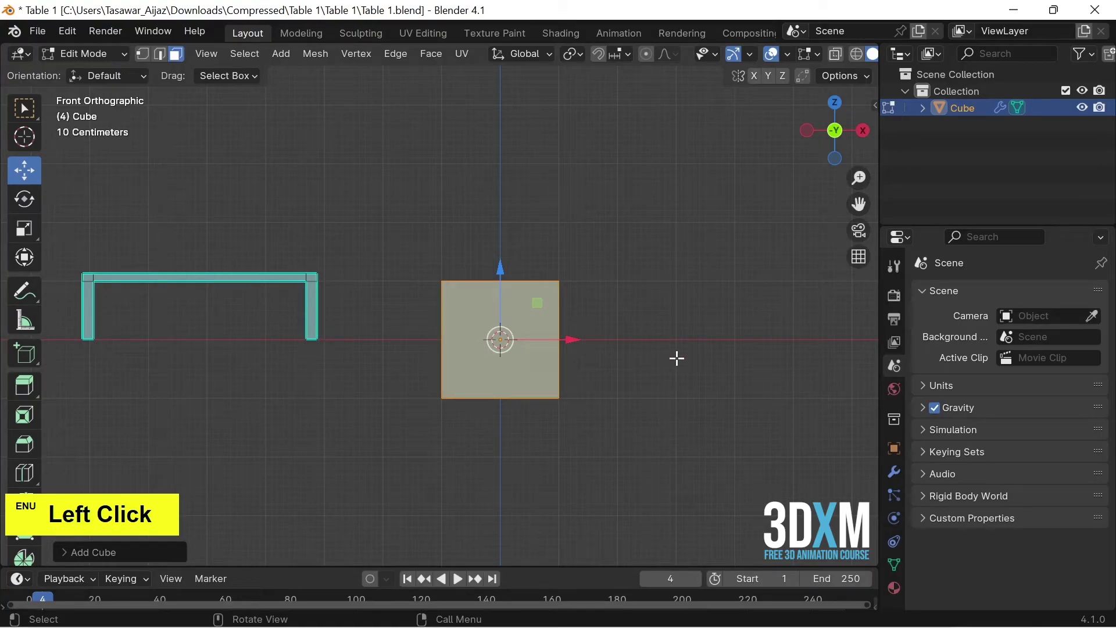
pyautogui.press('Tab')
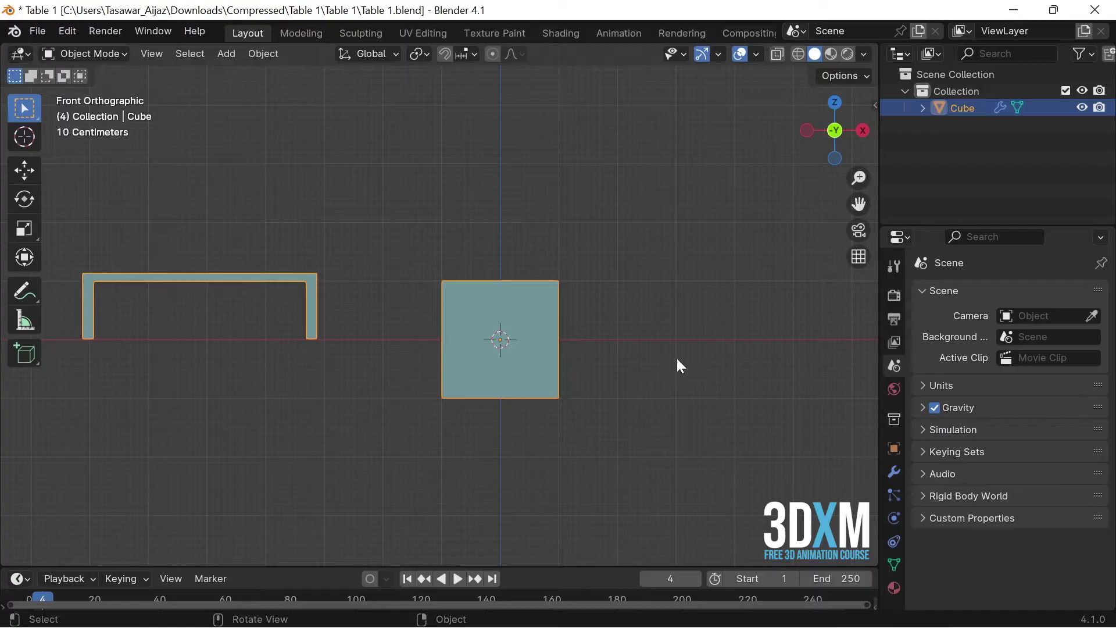
pyautogui.click(374, 197)
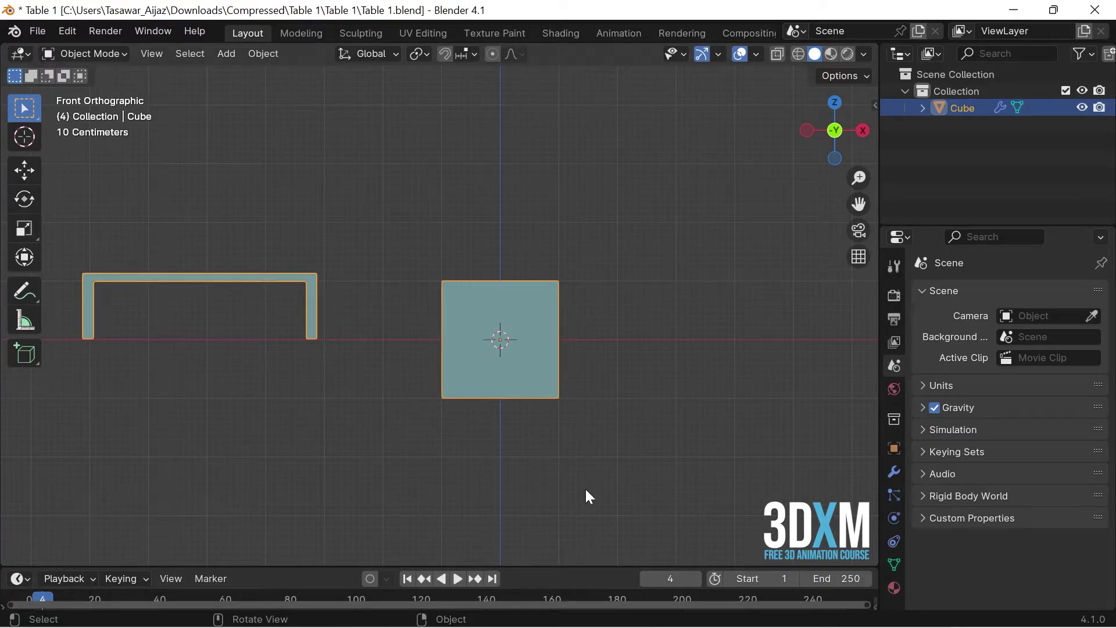
pyautogui.click(395, 362)
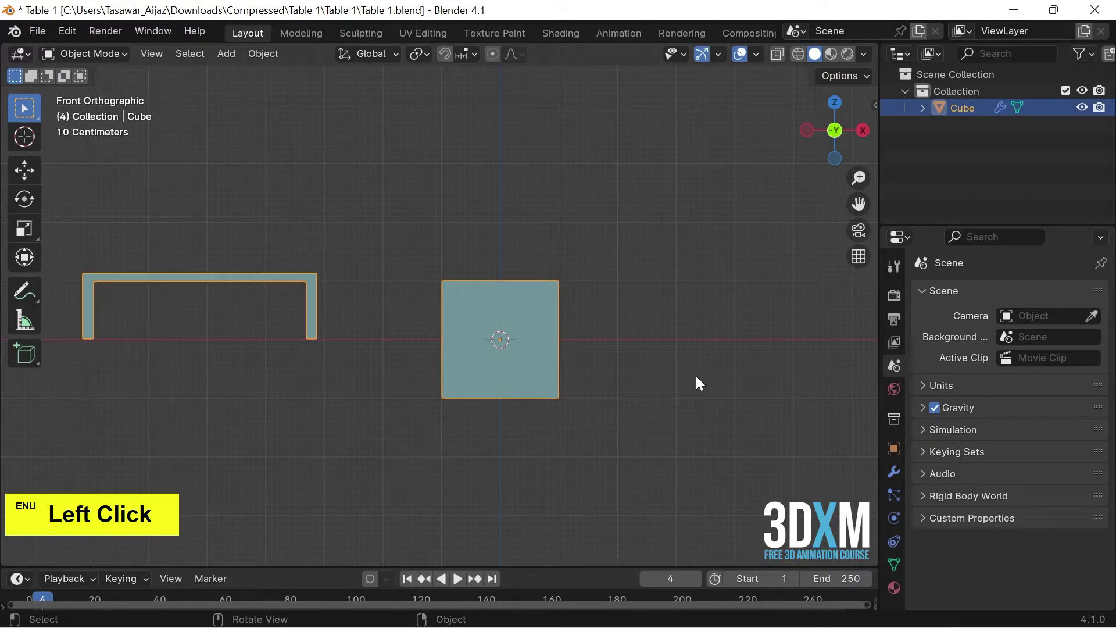
pyautogui.click(700, 380)
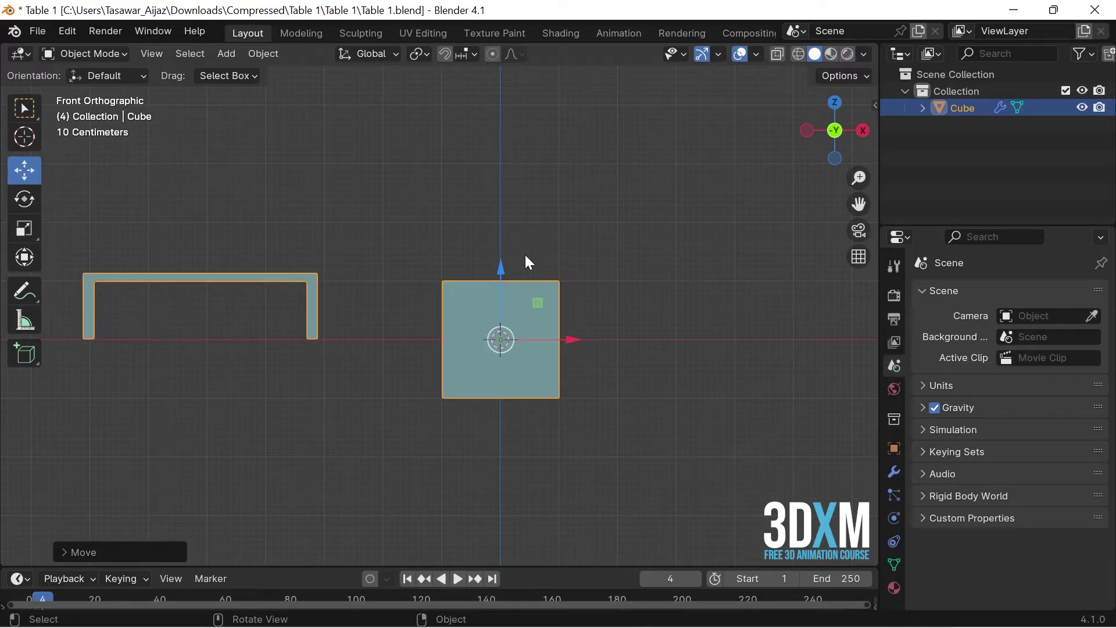
# Step: Enter Edit Mode on the combined table-and-cube mesh in vertex select, viewed in perspective
pyautogui.click(522, 320)
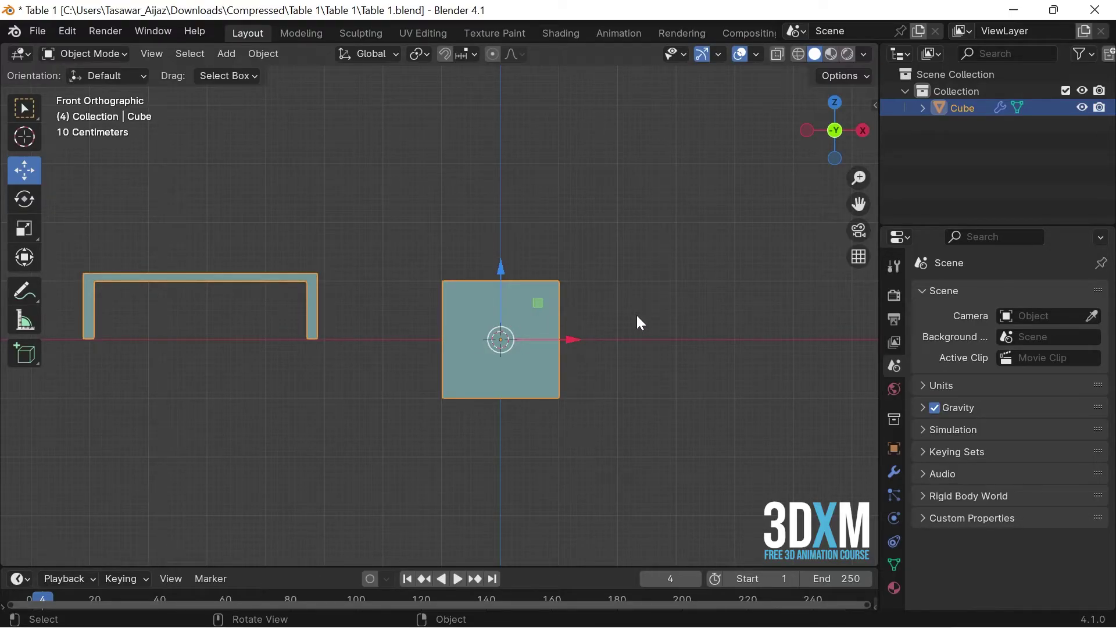
pyautogui.press('Tab')
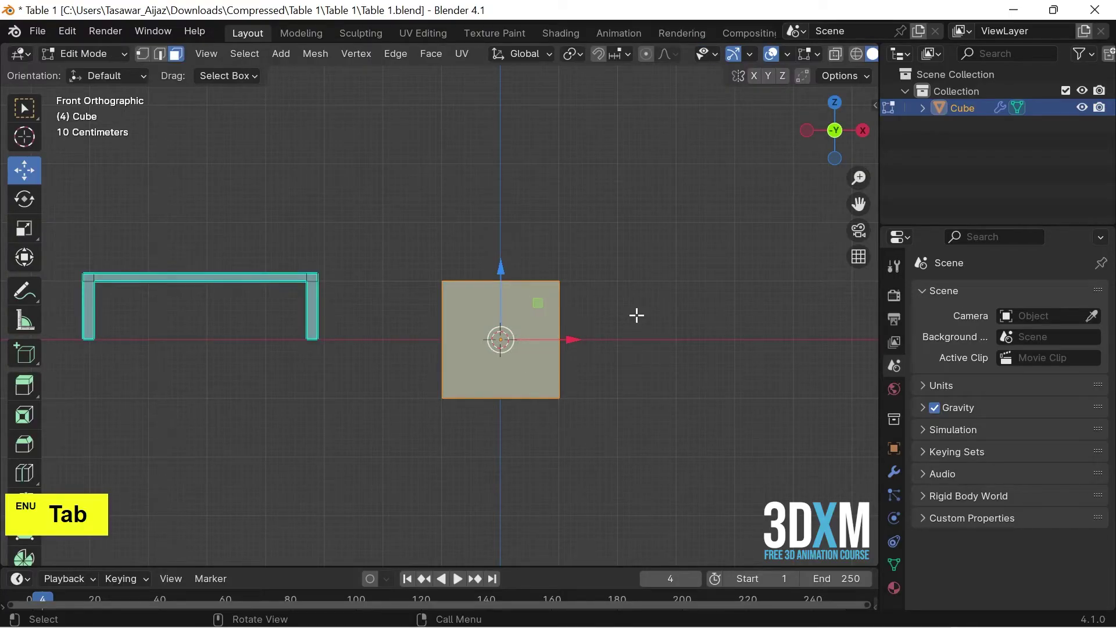
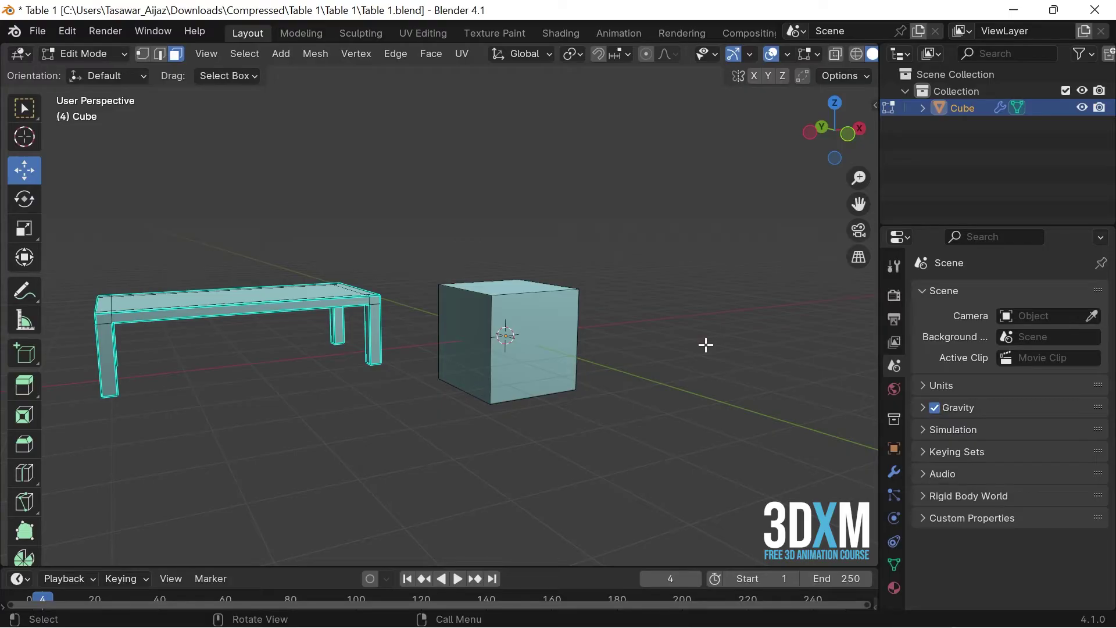
pyautogui.press('1')
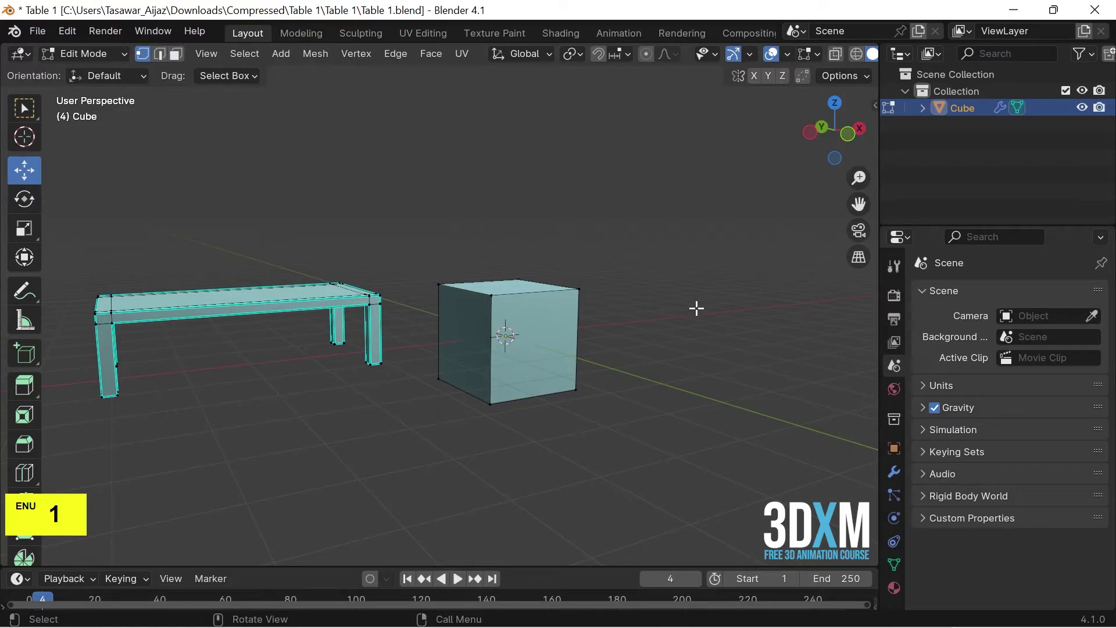
pyautogui.scroll(3)
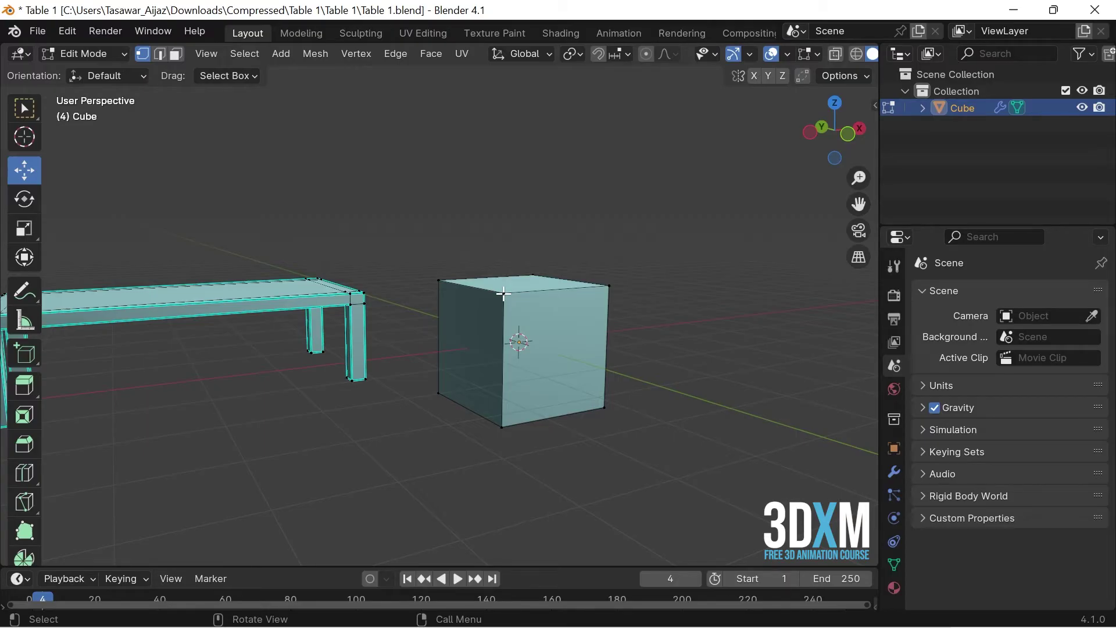
# Step: Try selecting the cube's linked geometry in face and then vertex select modes
pyautogui.press('l')
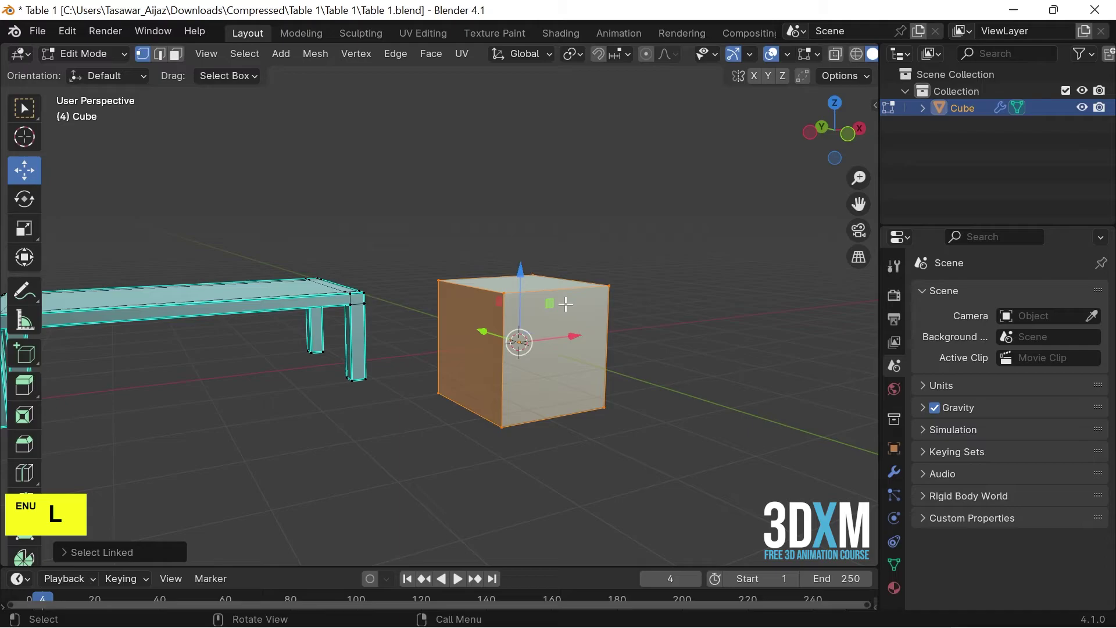
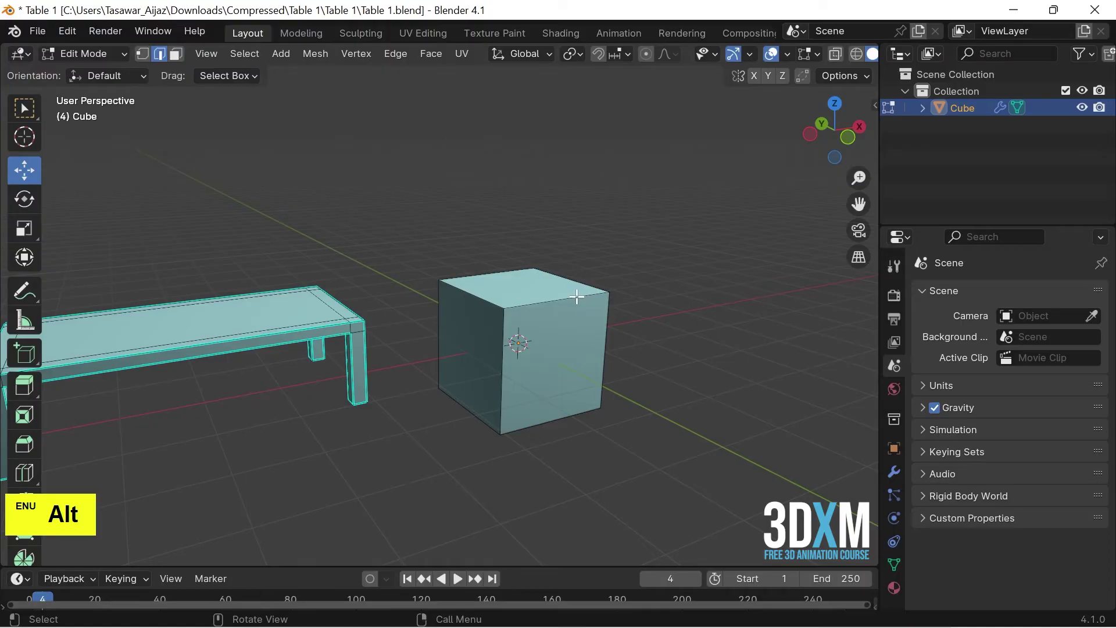
pyautogui.press('l')
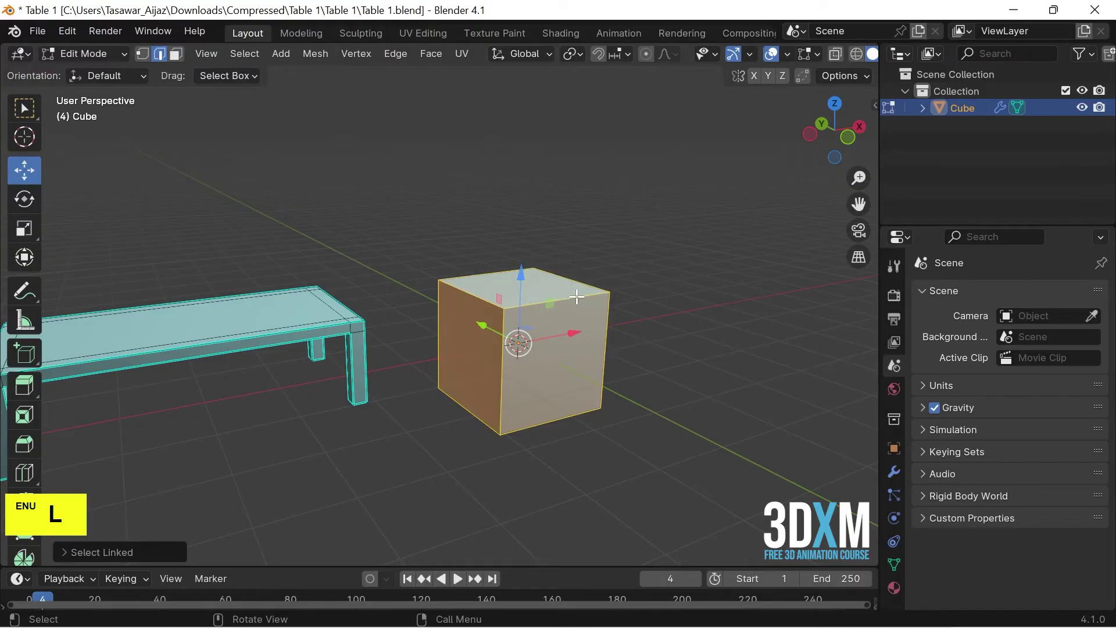
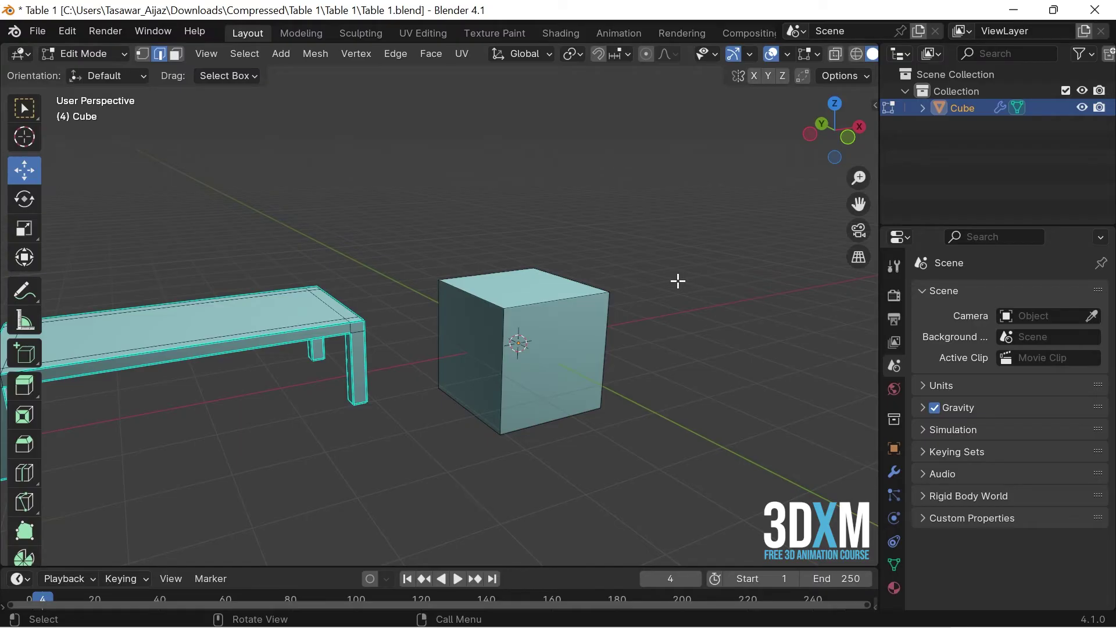
pyautogui.press('3')
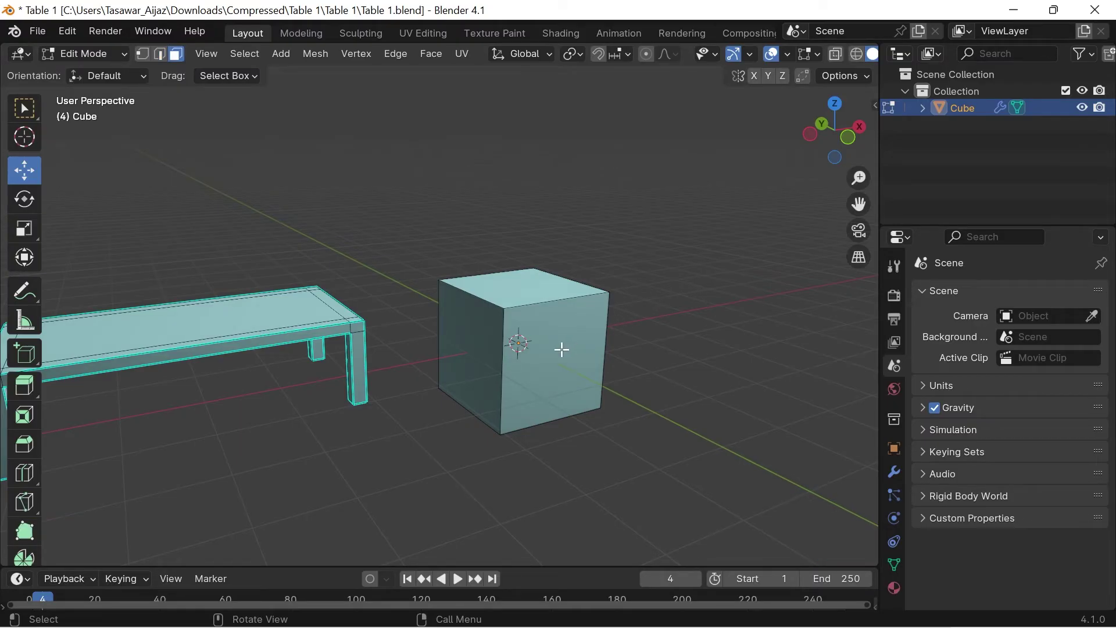
pyautogui.press('l')
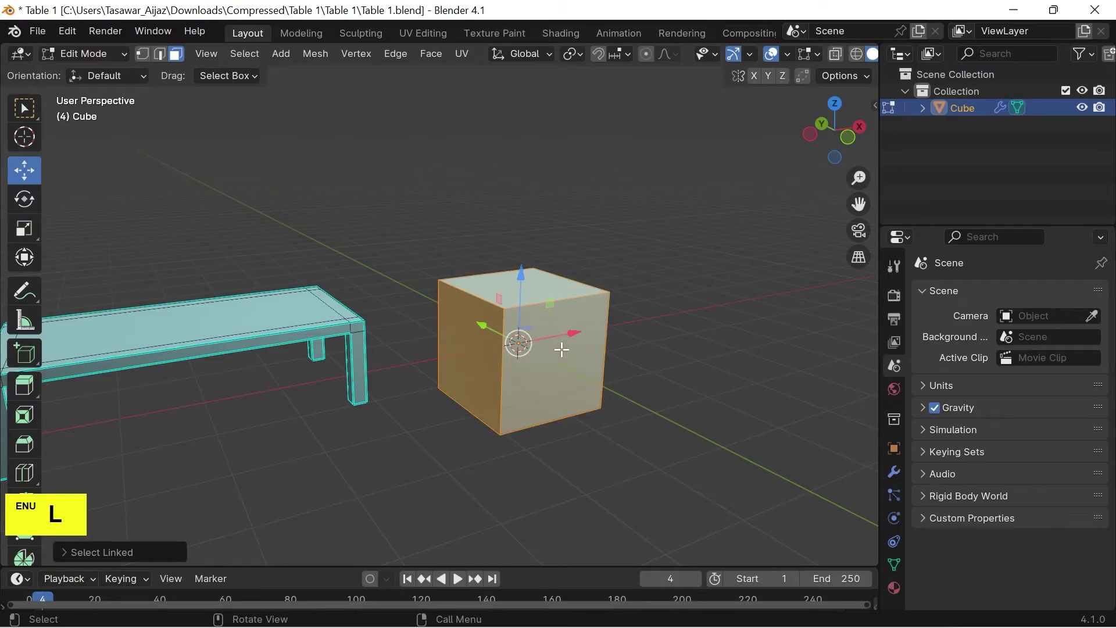
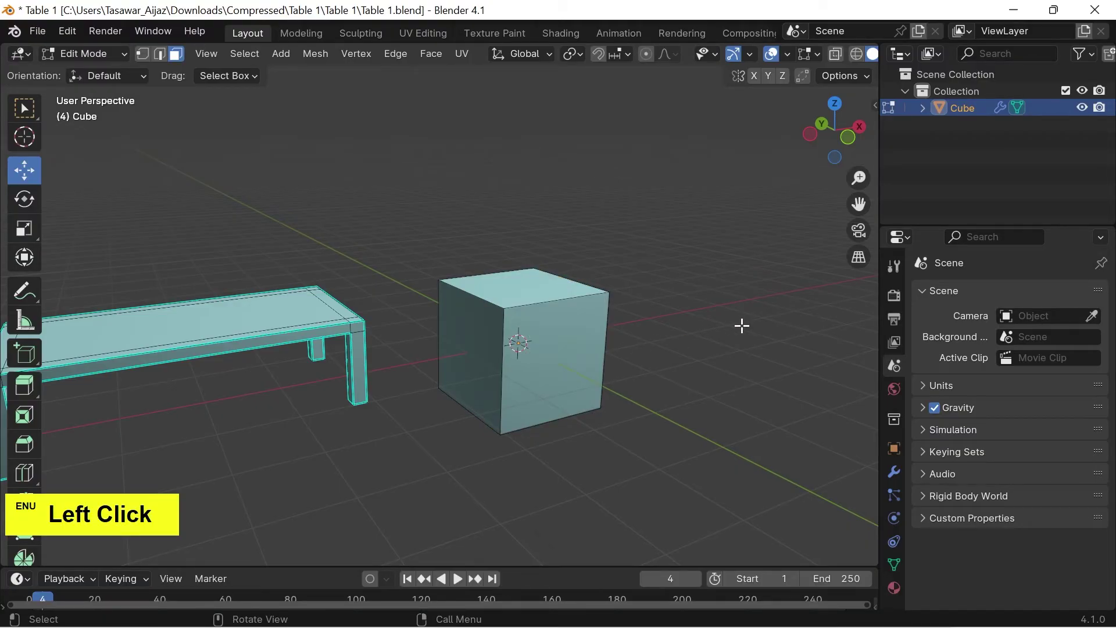
pyautogui.press('1')
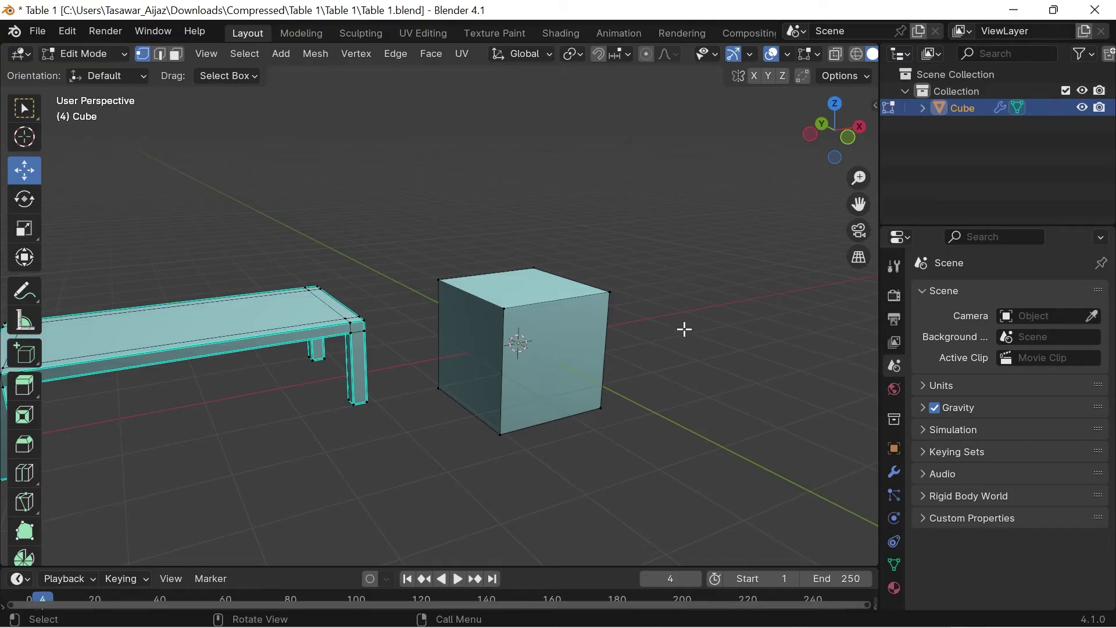
pyautogui.press('l')
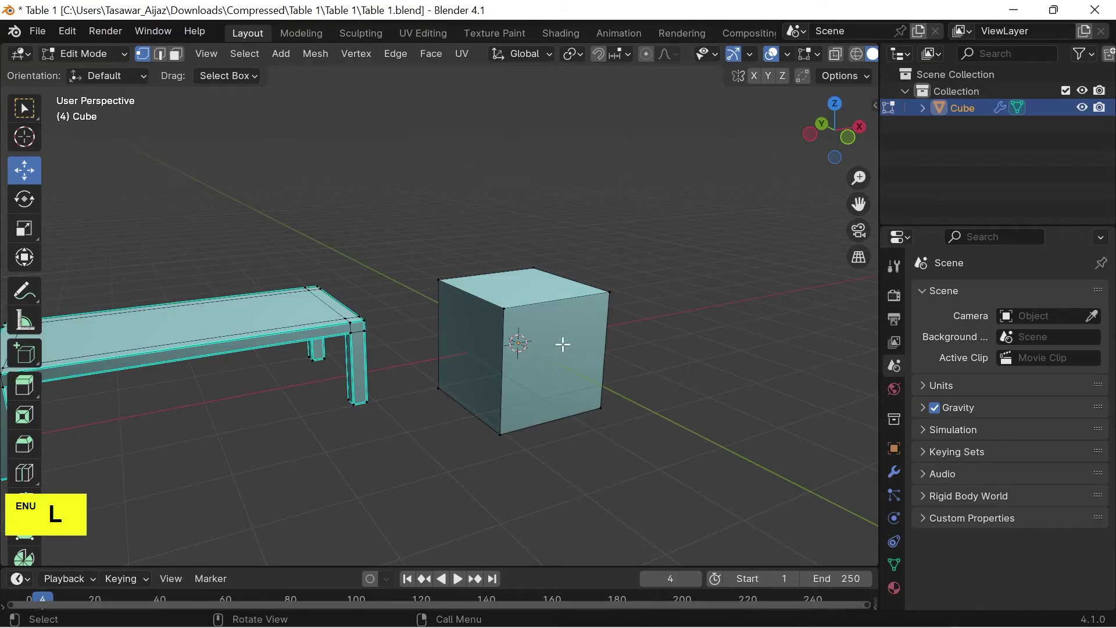
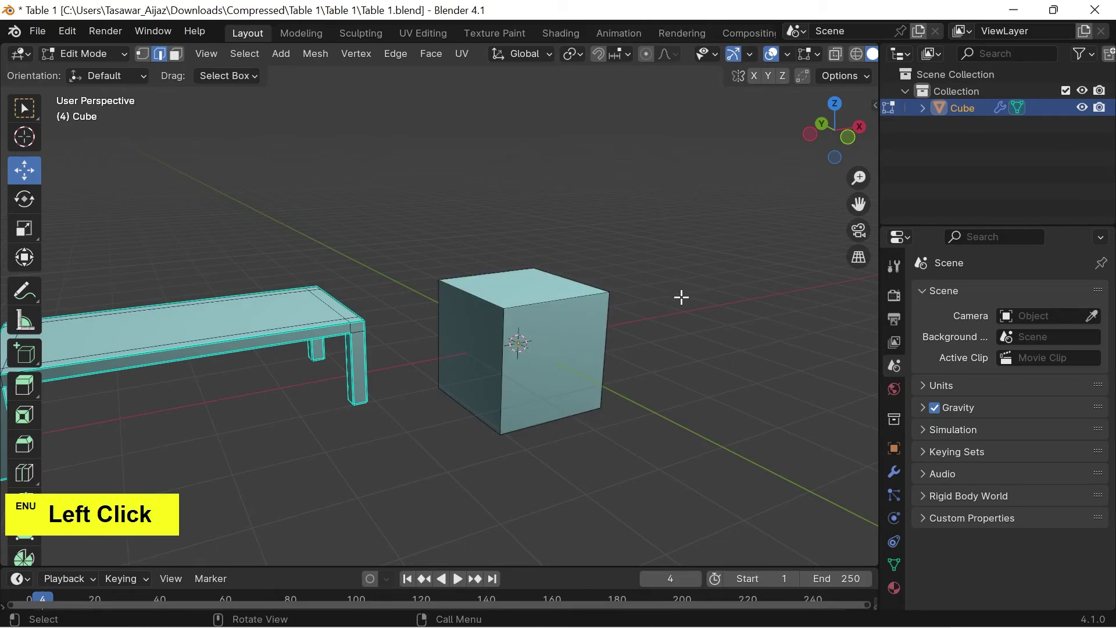
# Step: Select all the cube's linked faces so it can be separated from the table mesh
pyautogui.press('3')
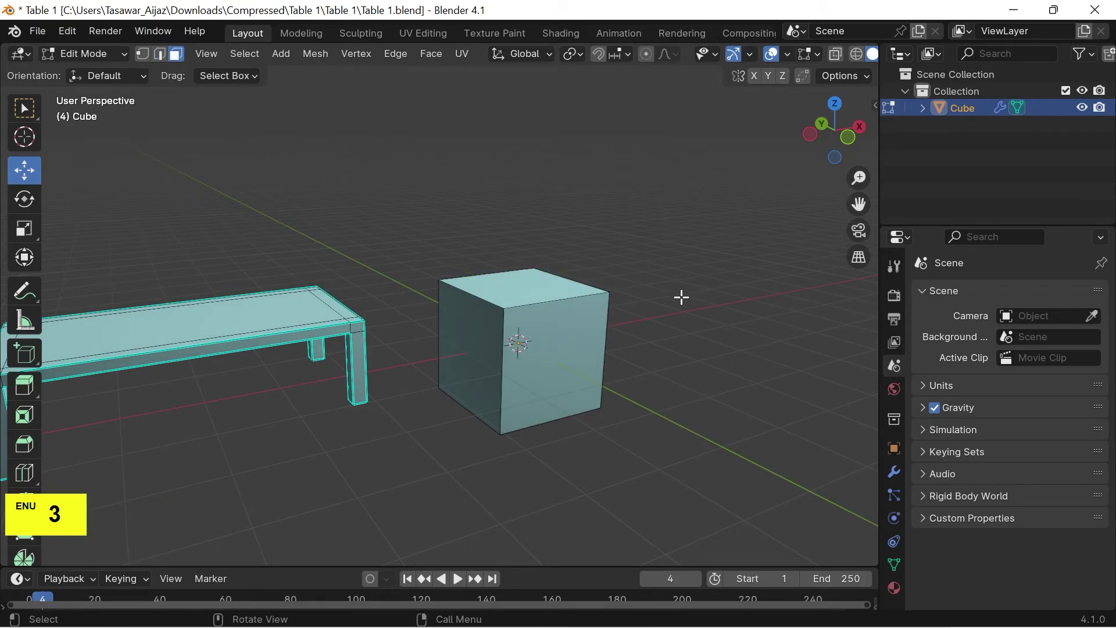
pyautogui.press('l')
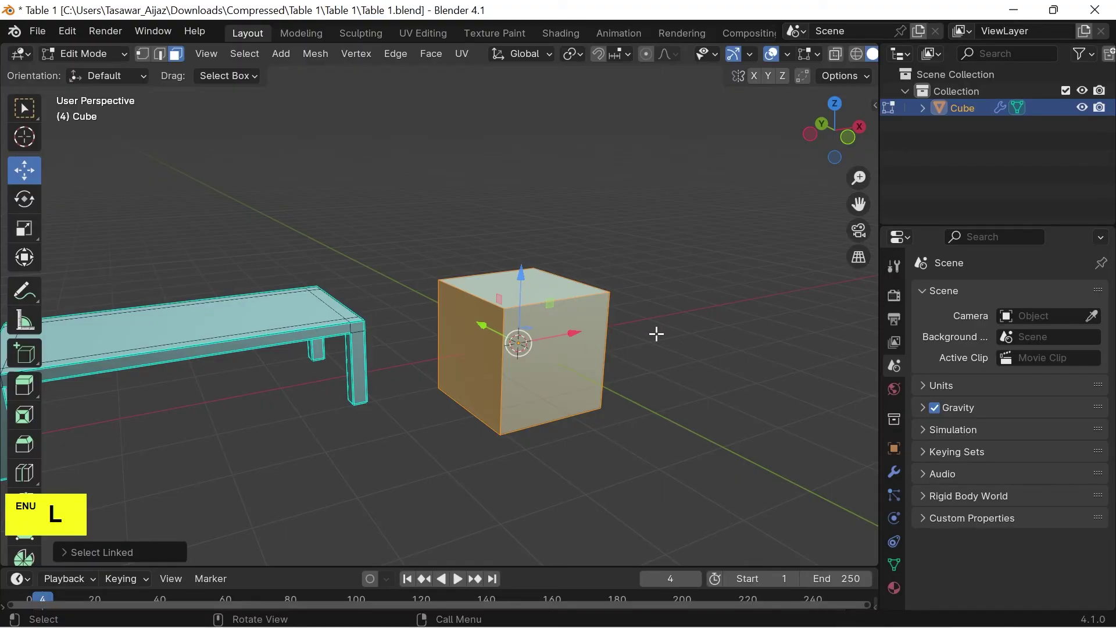
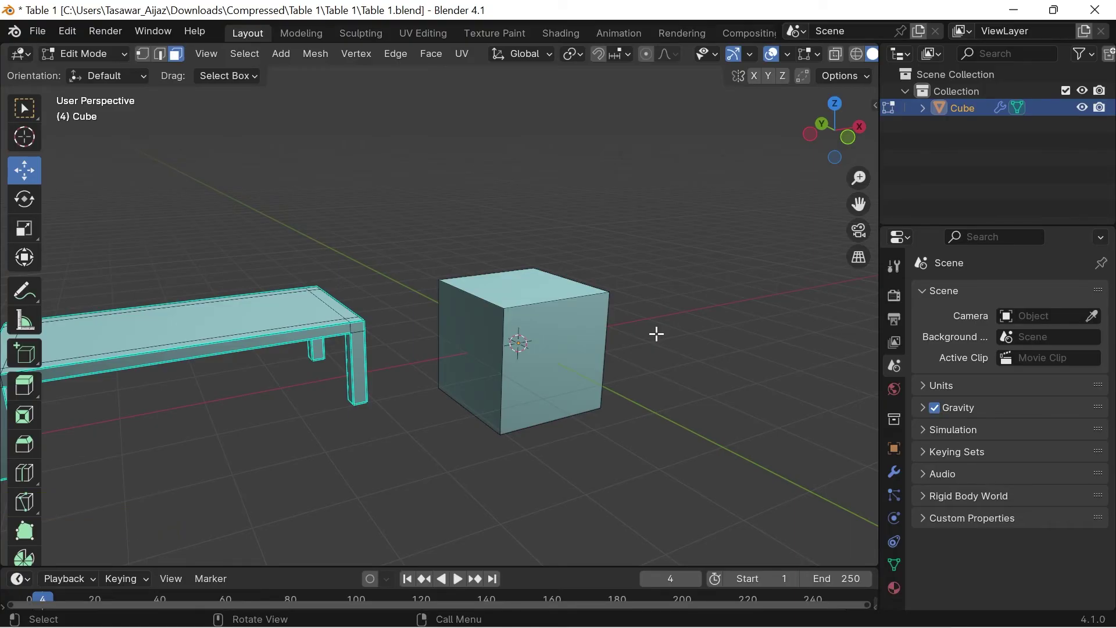
pyautogui.scroll(-3)
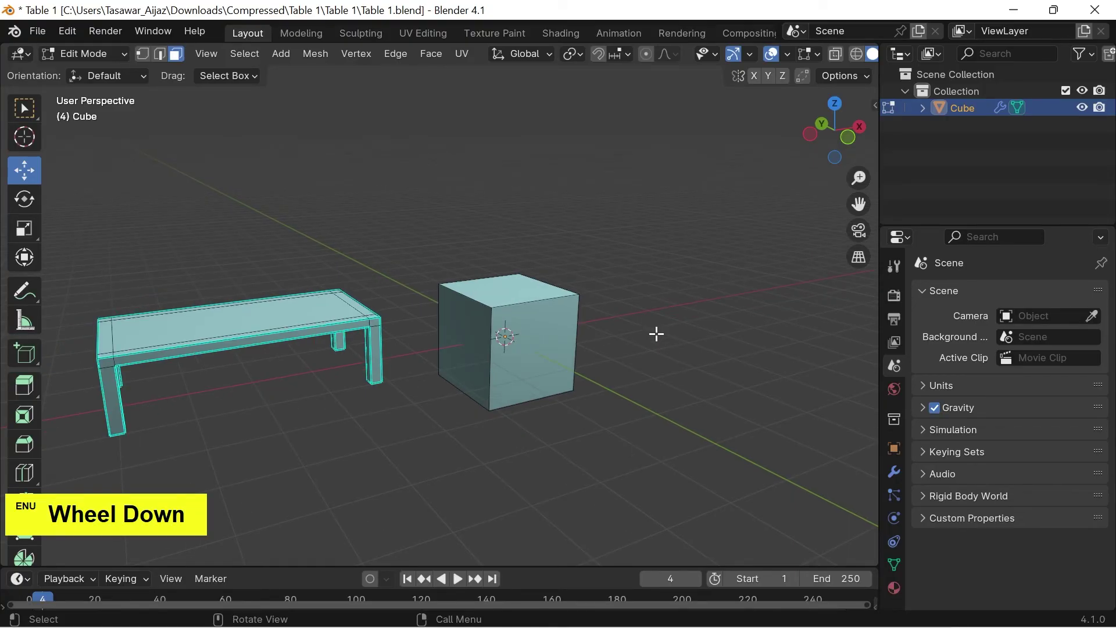
pyautogui.scroll(3)
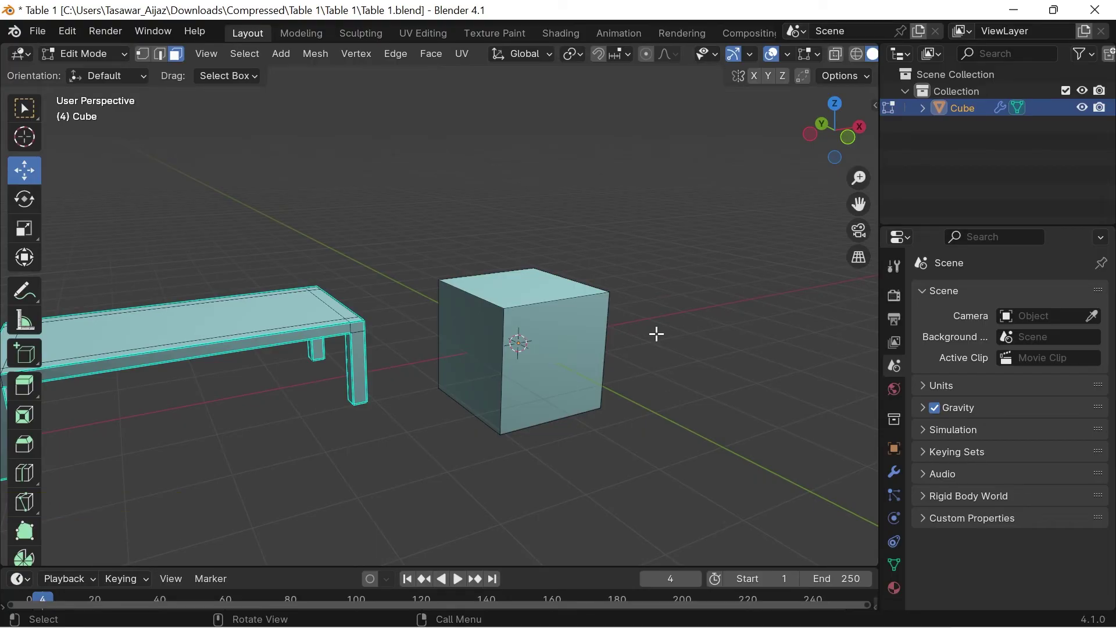
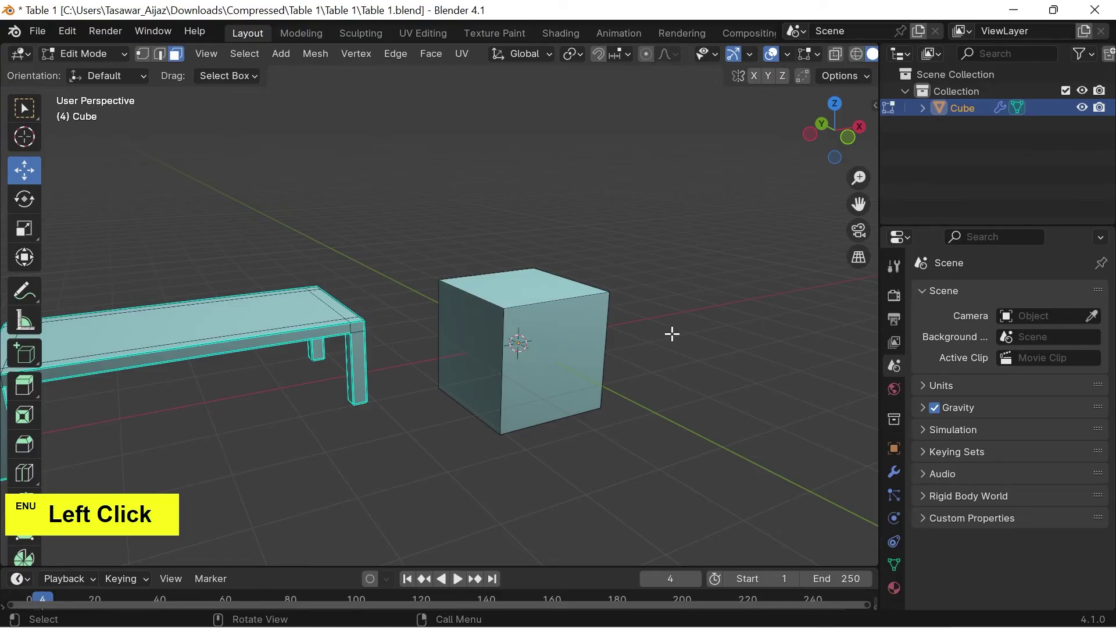
pyautogui.press('3')
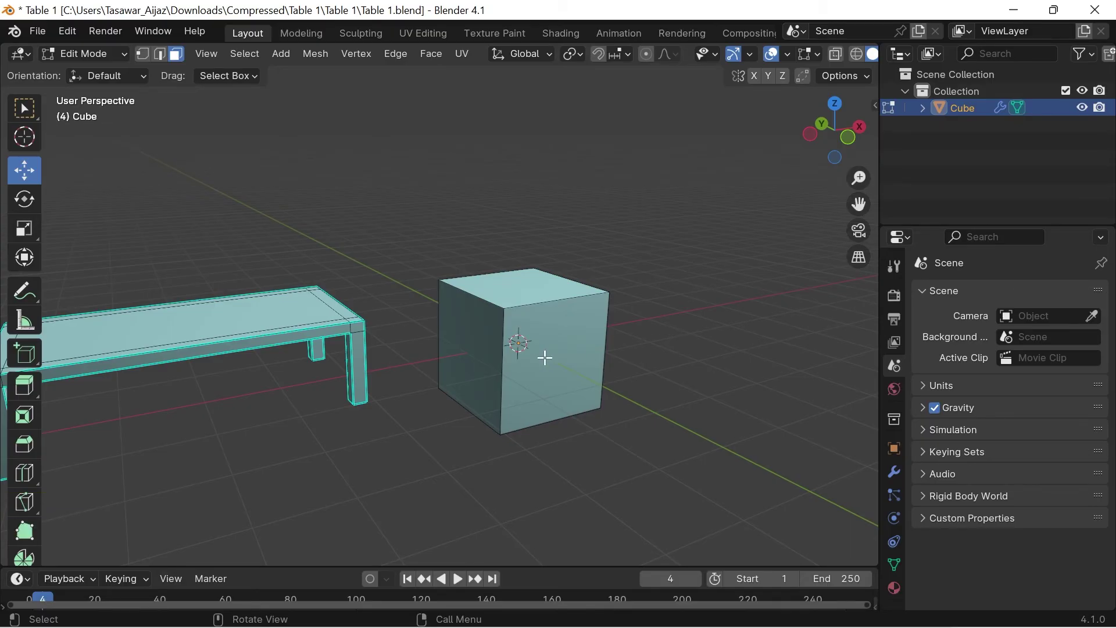
pyautogui.press('l')
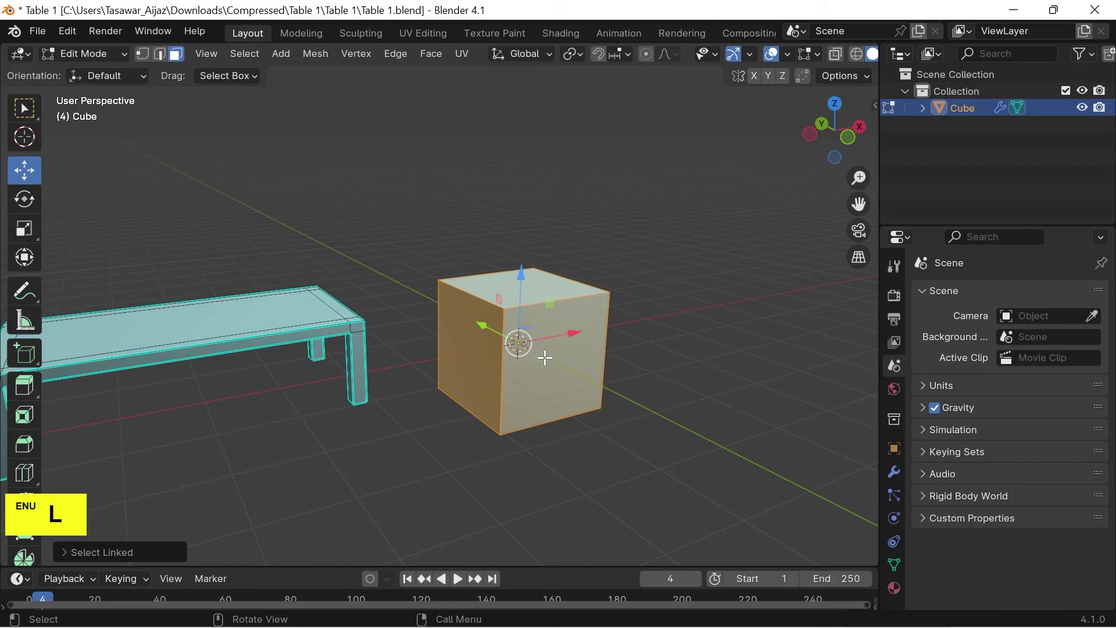
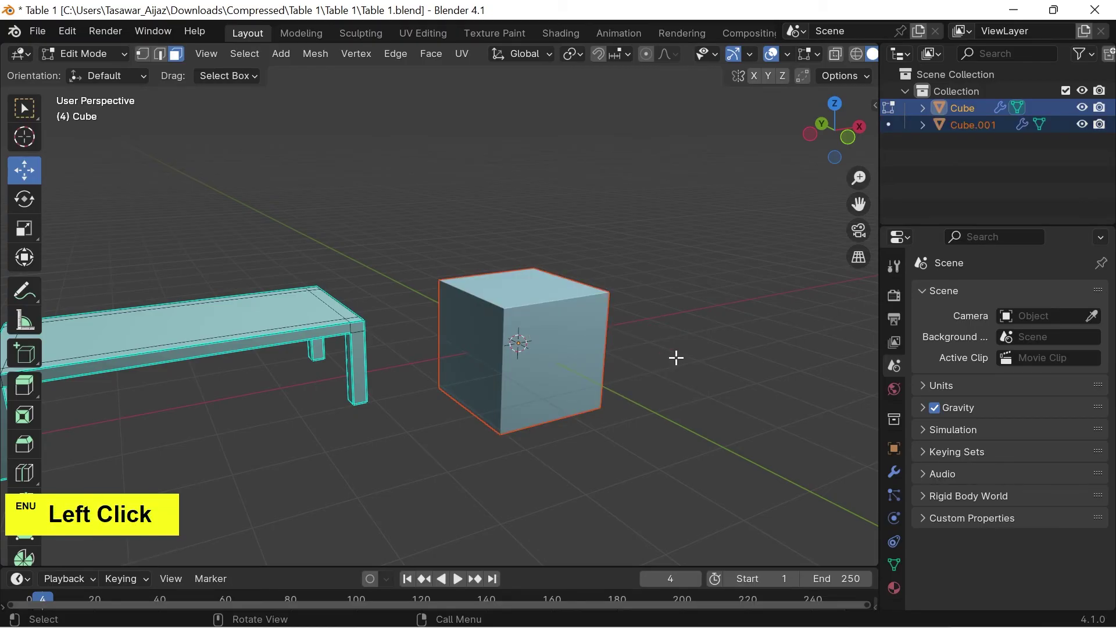
# Step: Back in Object Mode, rename the original table object to 'Table'
pyautogui.press('Tab')
pyautogui.click(680, 361)
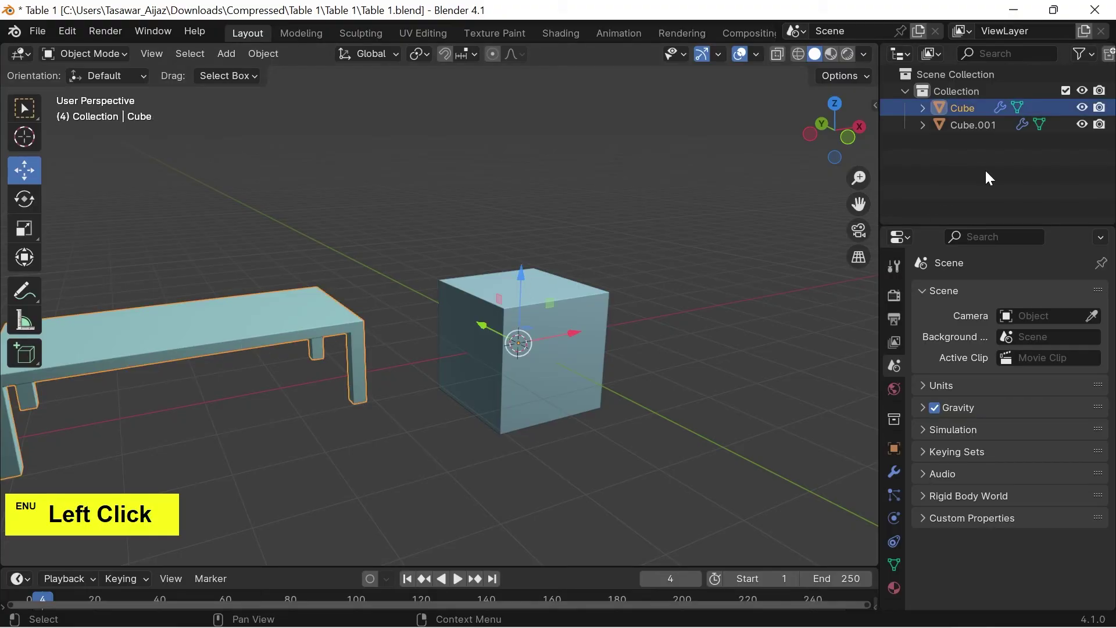
pyautogui.click(990, 173)
pyautogui.press('F2')
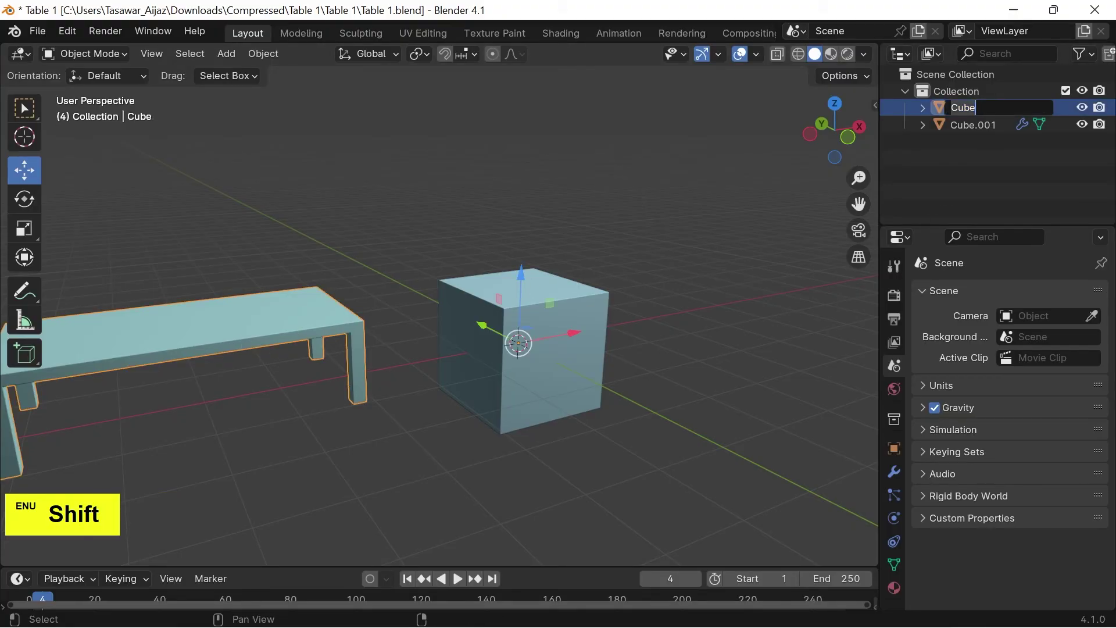
pyautogui.press('shift+t')
pyautogui.press('a')
pyautogui.press('b')
pyautogui.press('l')
pyautogui.press('e')
pyautogui.press('Return')
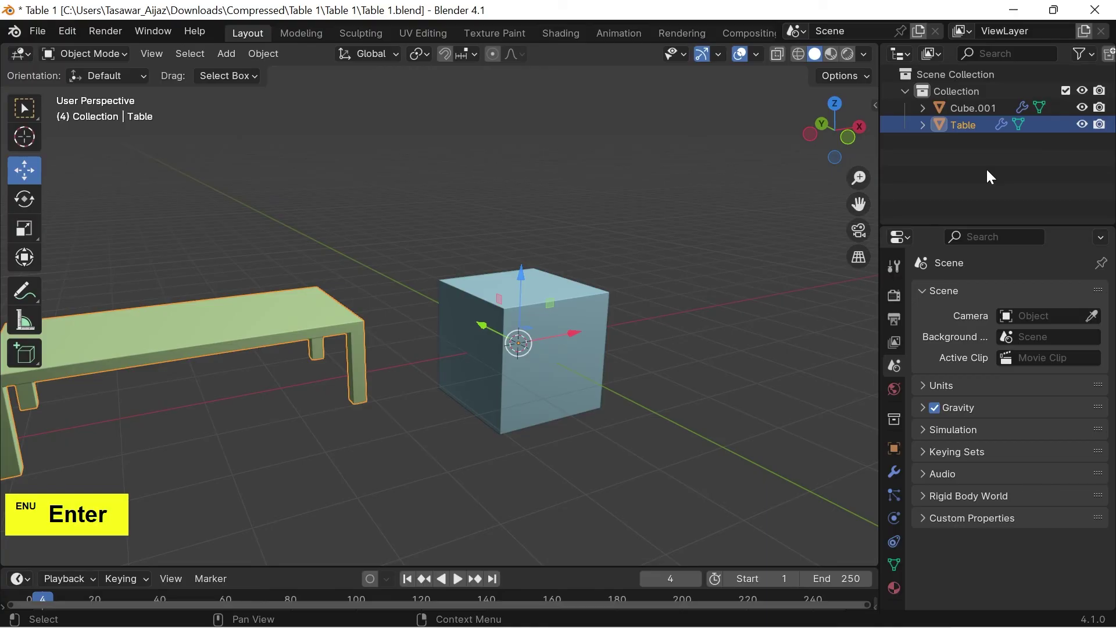
pyautogui.click(766, 293)
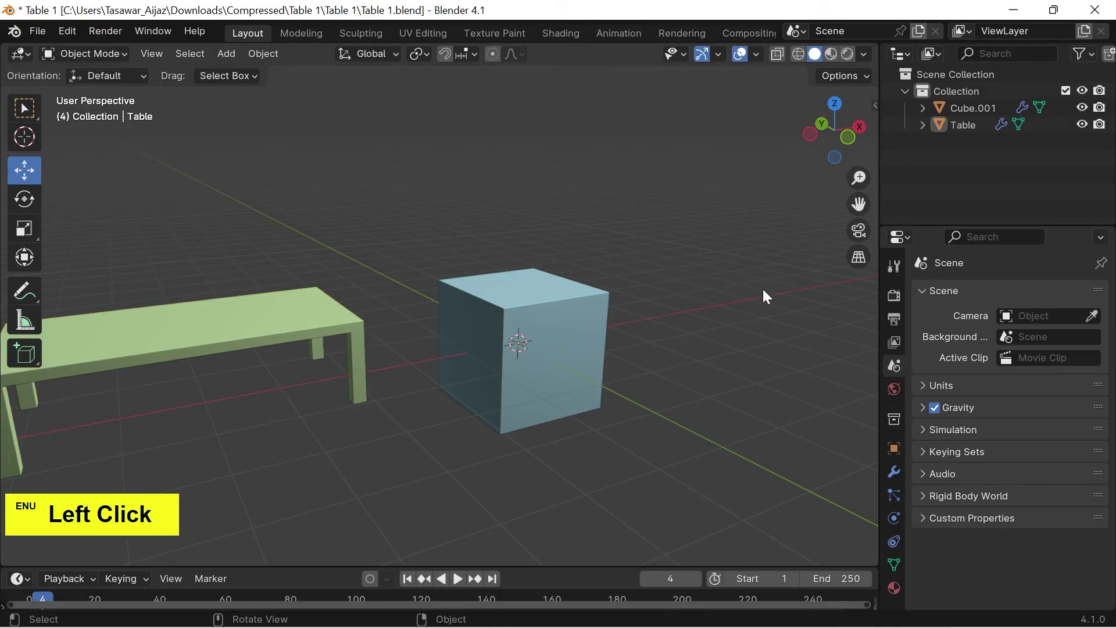
pyautogui.scroll(-3)
pyautogui.click(730, 344)
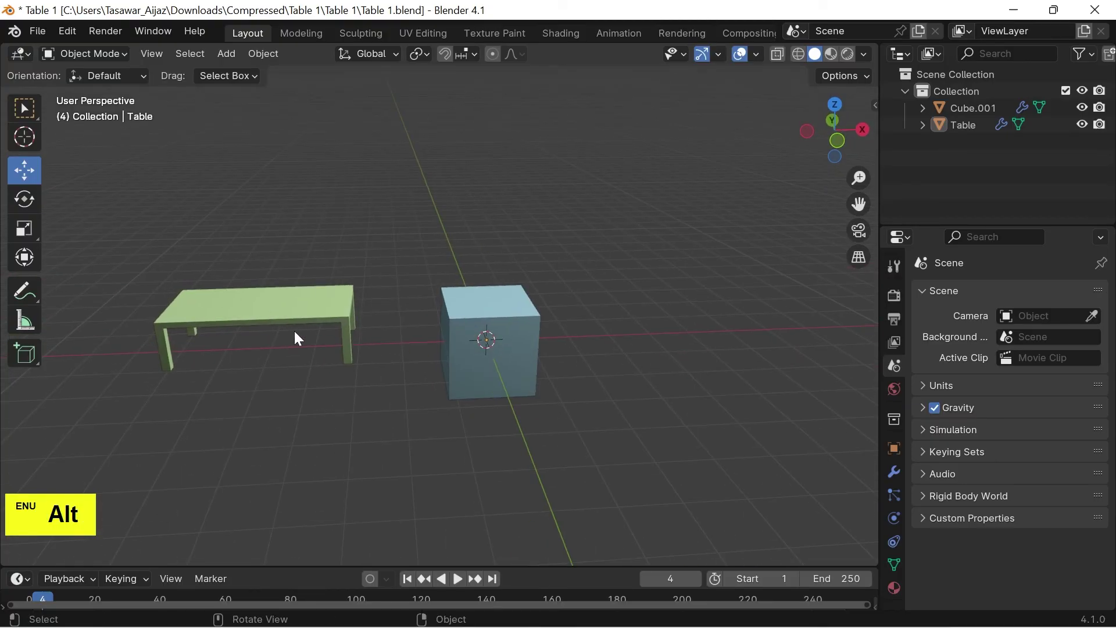
pyautogui.click(292, 310)
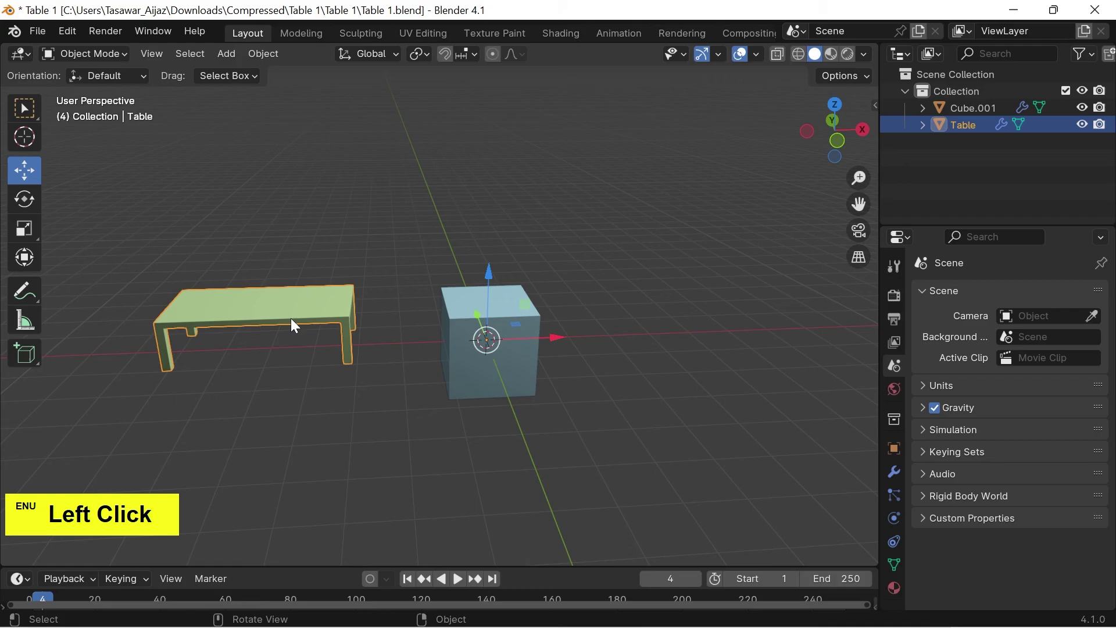
pyautogui.doubleClick(663, 302)
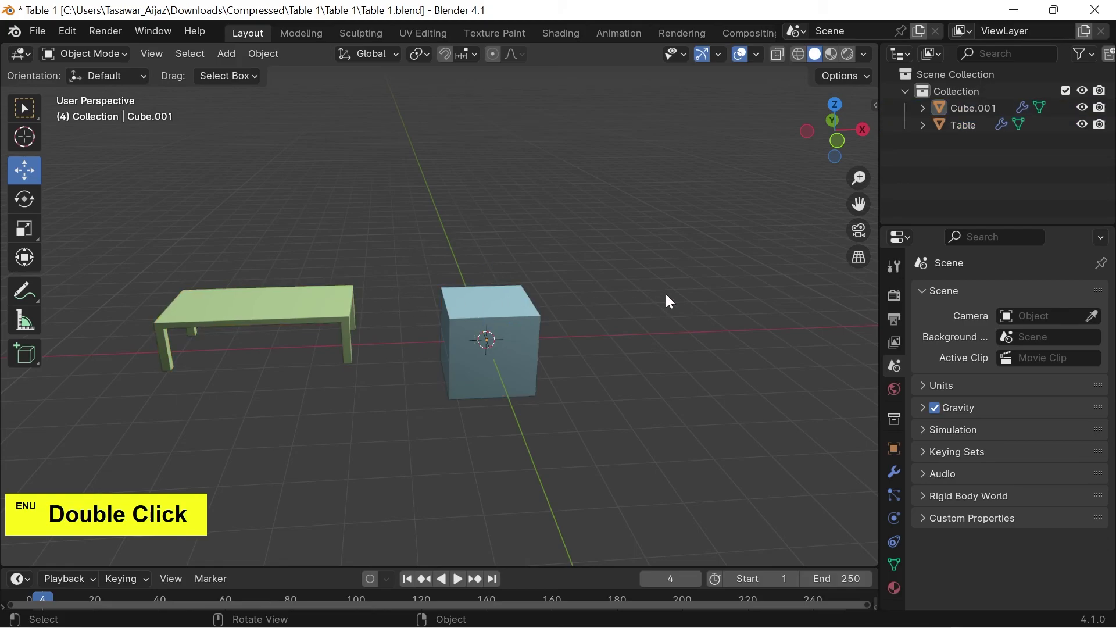